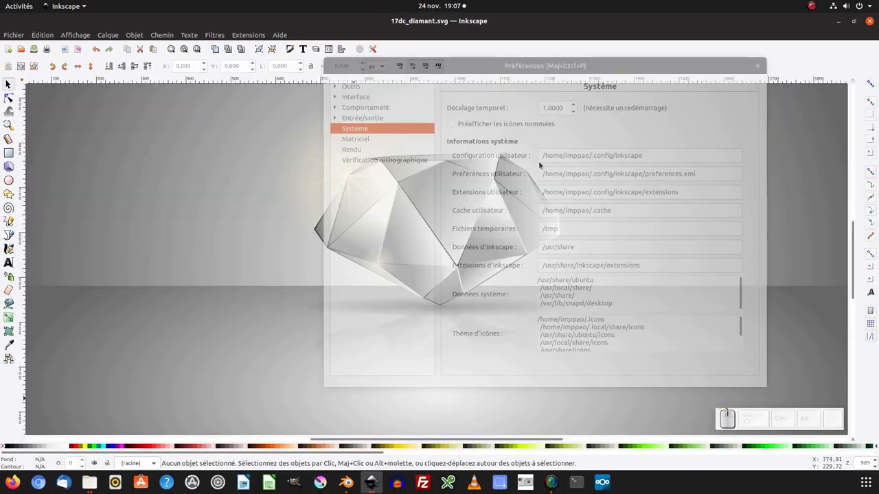
Step: Close the Preferences window to return to the finished grey diamond canvas
left_click(759, 66)
left_click(615, 226)
key("KP_Subtract")
left_click(557, 291)
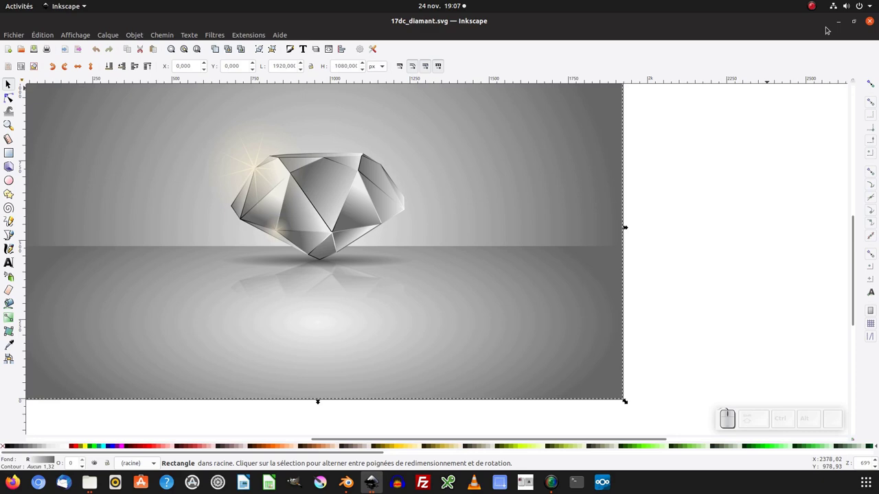
Step: Switch to 'Nouveau document 4' with the red faceted diamond group and zoom out
left_click(720, 111)
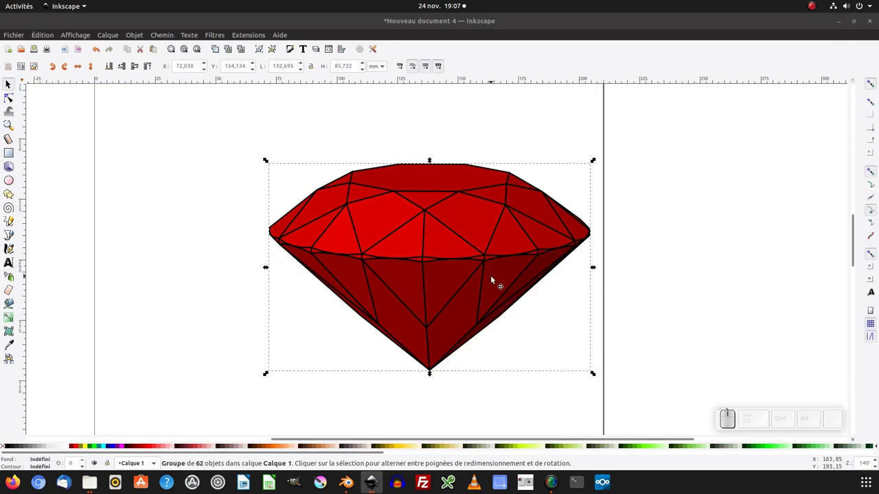
key("KP_Subtract")
left_click(613, 260)
key("KP_Subtract")
left_click(593, 259)
middle_click(593, 258)
left_click(369, 226)
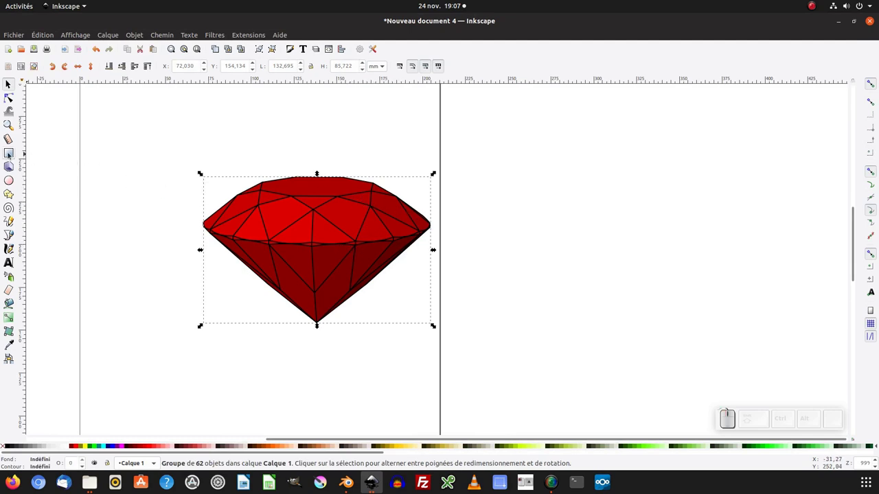
Step: Draw a rectangle beside the diamond filled with the 80% grey swatch and select it
left_click(9, 153)
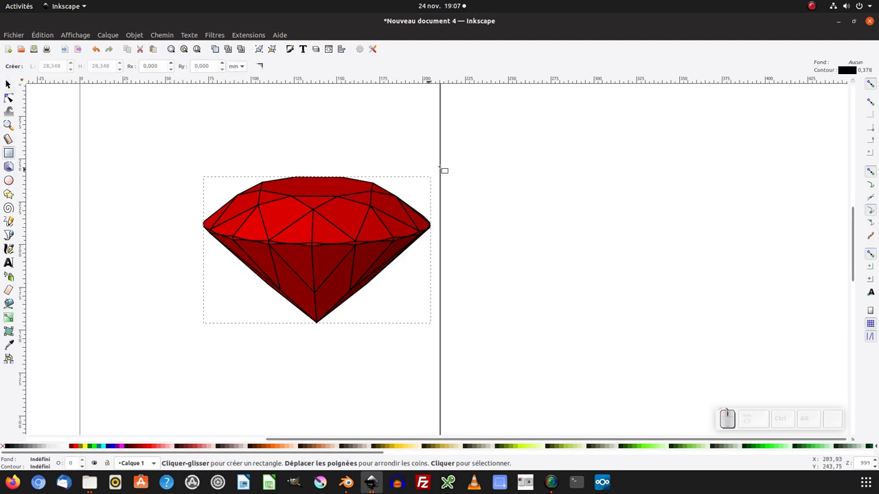
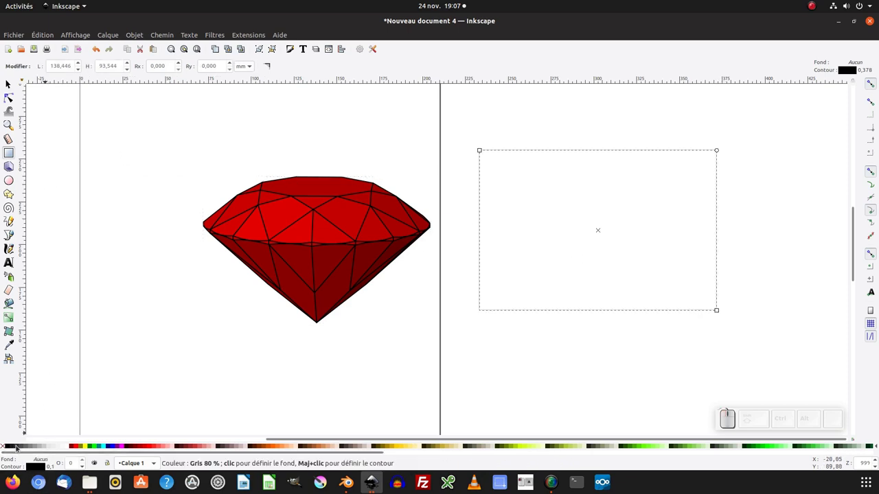
left_click(18, 447)
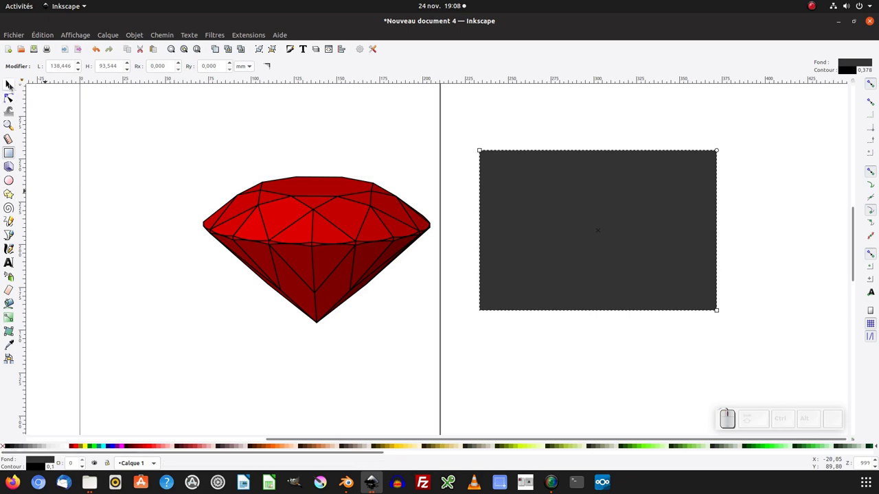
left_click(11, 85)
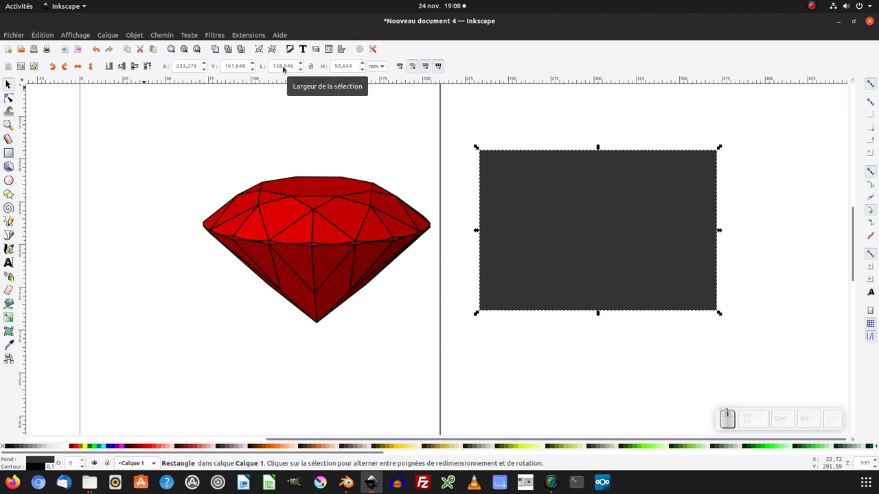
left_click_drag(373, 66, 289, 69)
left_click(286, 73)
Step: Set the rectangle to 1920 px wide and 1080 px high in the toolbar
key("ctrl+a")
key("KP_1")
key("KP_9")
key("KP_0")
key("Tab")
key("KP_1")
key("KP_0")
key("KP_0")
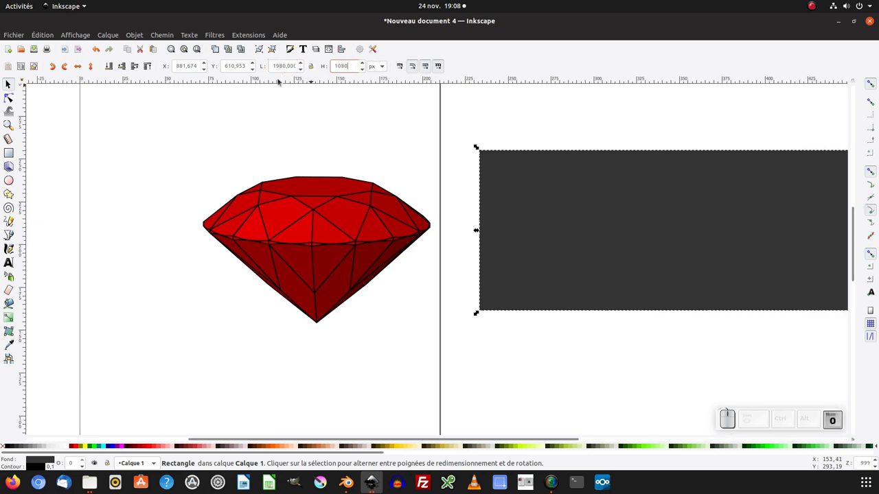
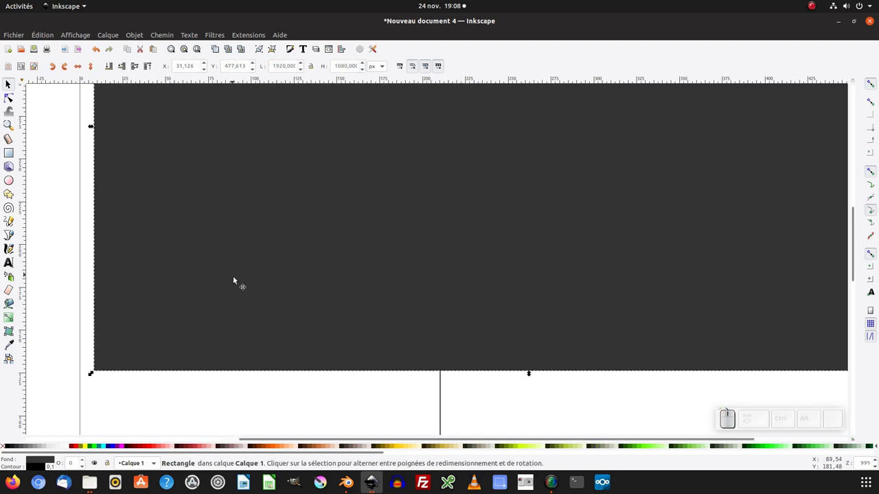
Step: Fit the page to the selected 1920×1080 rectangle in Document Properties
left_click(93, 122)
key("KP_Subtract")
left_click(495, 233)
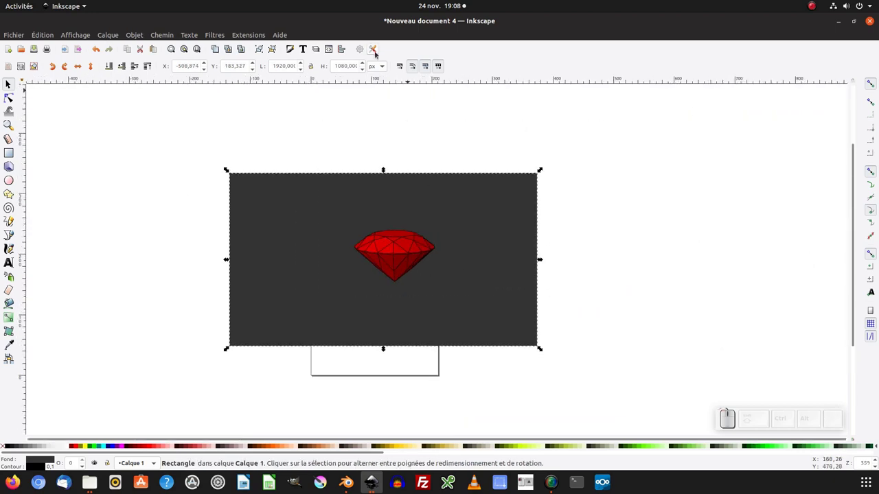
left_click(363, 53)
left_click(600, 163)
left_click(596, 275)
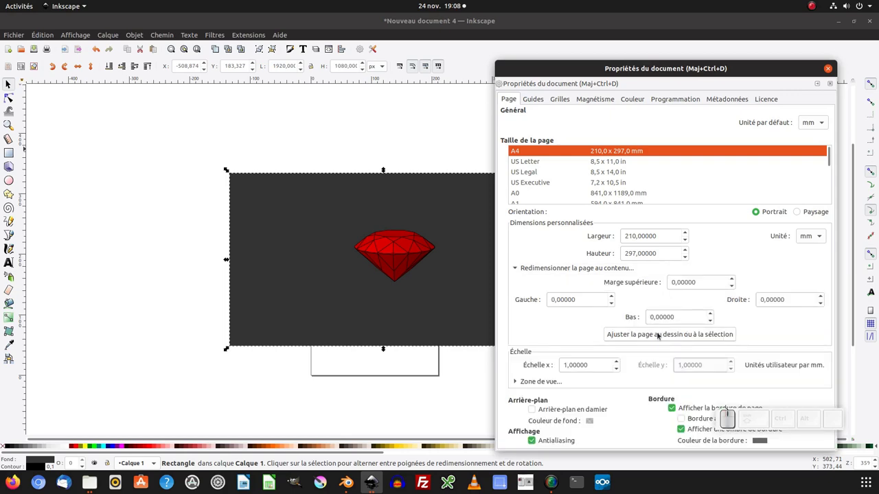
left_click(660, 333)
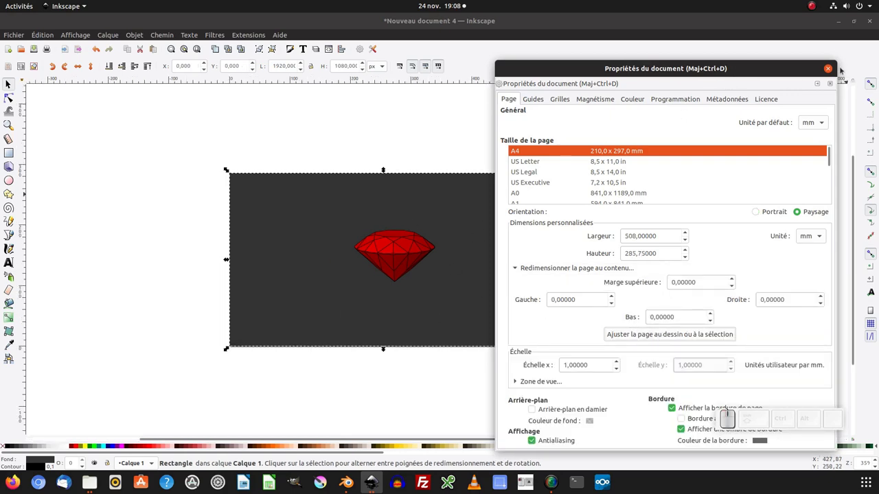
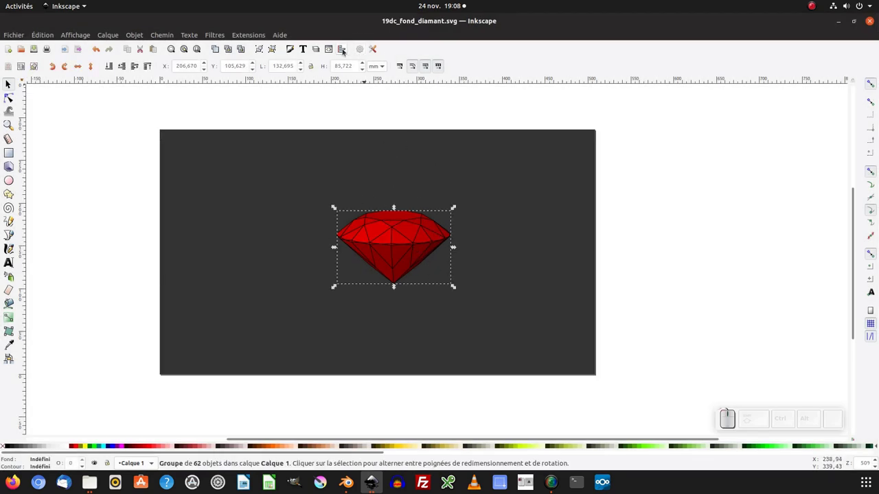
Step: Centre the diamond on the page with Align and Distribute, then select the background rectangle
left_click(347, 54)
left_click(795, 135)
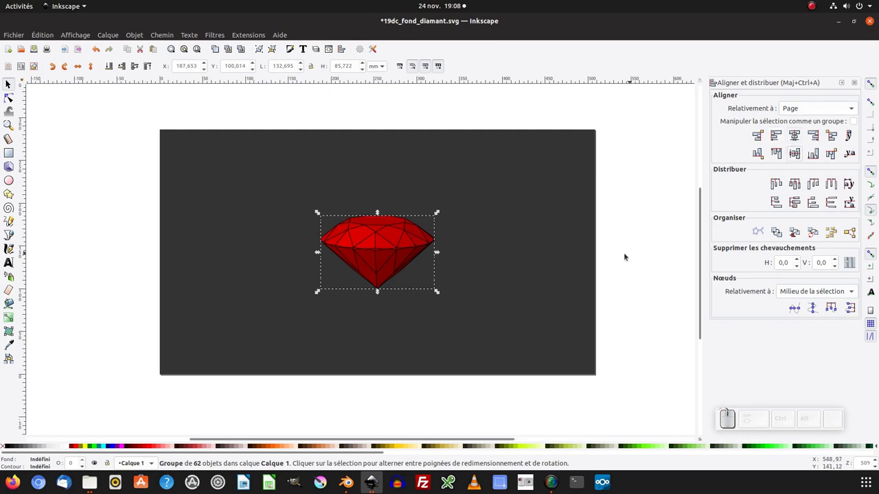
middle_click(544, 284)
double_click(709, 190)
key("KP_Subtract")
left_click(549, 217)
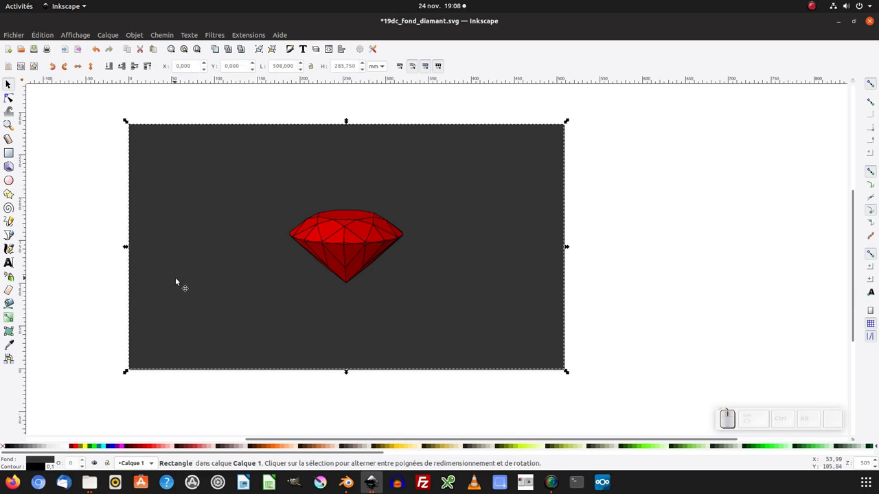
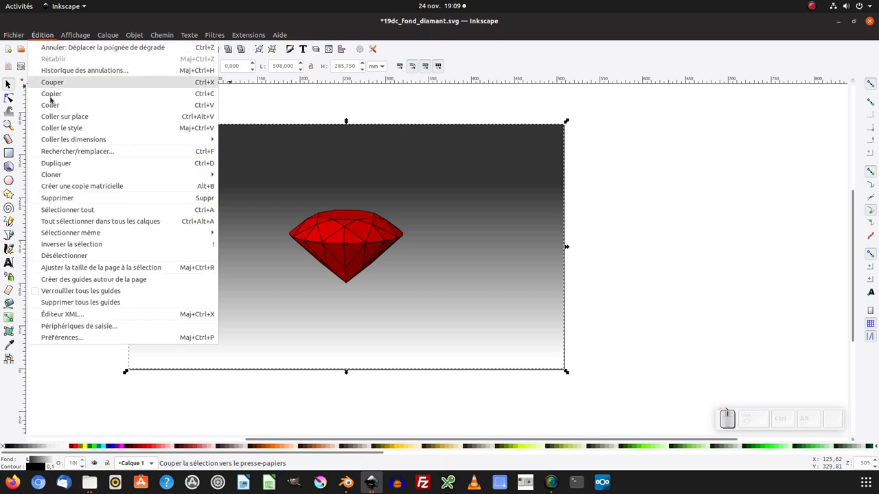
Step: Paste a copy of the background rectangle in place, shortened to the lower part under the gem
left_click(61, 166)
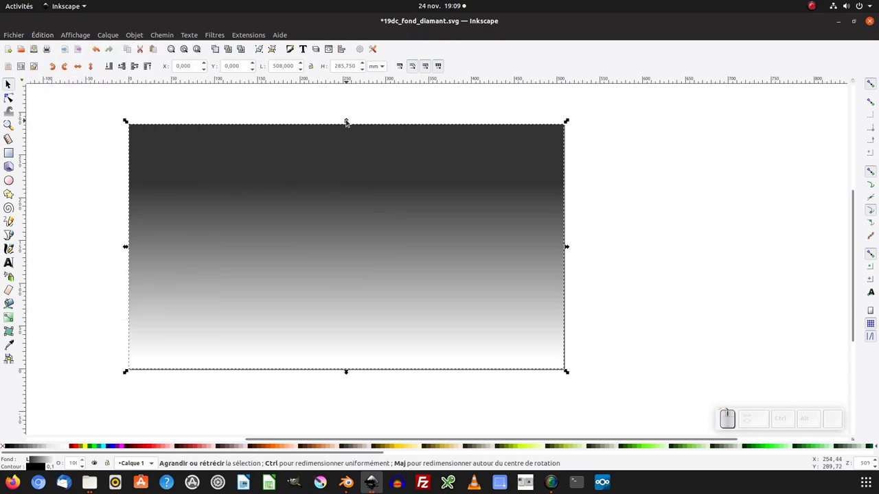
left_click_drag(346, 121, 208, 68)
left_click(124, 70)
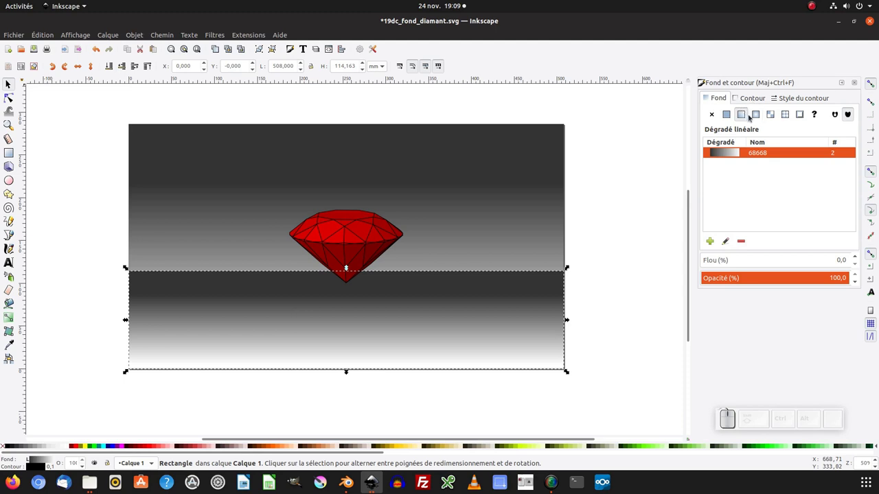
Step: Give the floor strip a radial gradient, reversed so white sits at the centre, and widen it
left_click(758, 115)
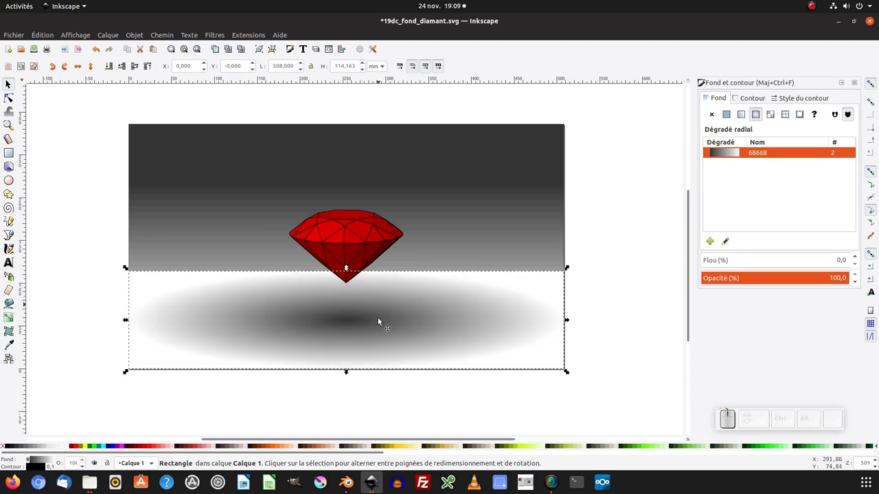
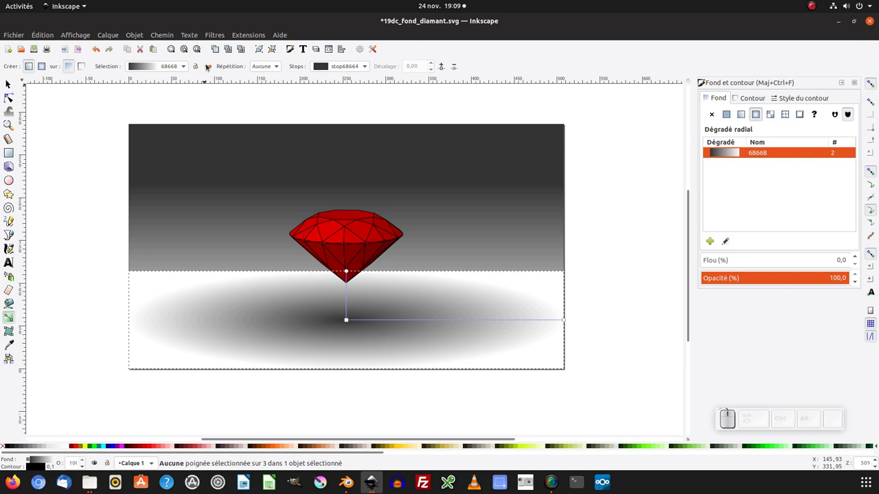
left_click(208, 67)
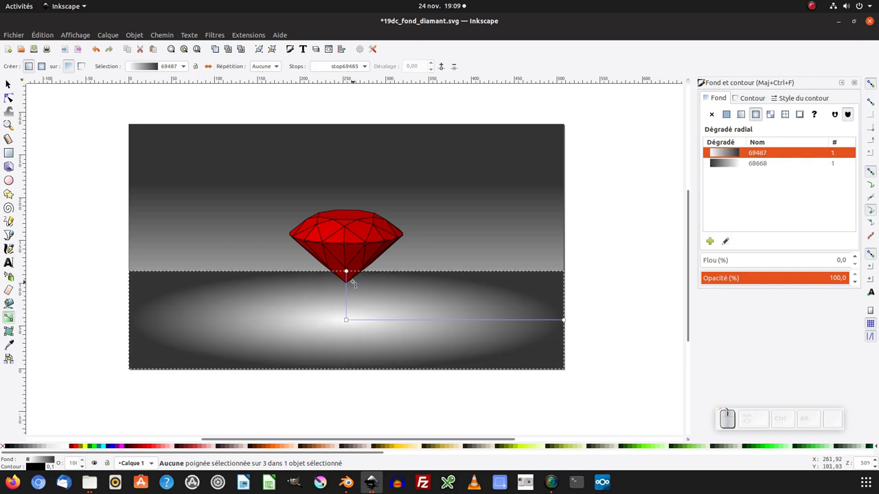
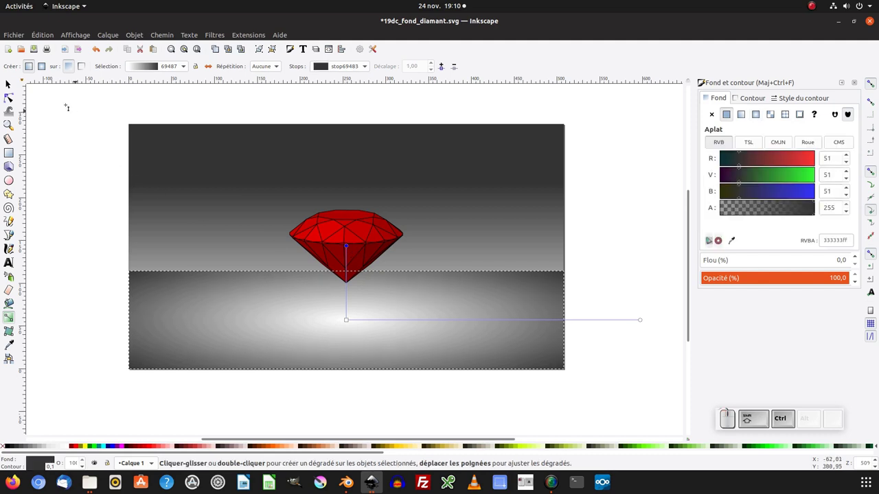
left_click(11, 86)
middle_click(272, 318)
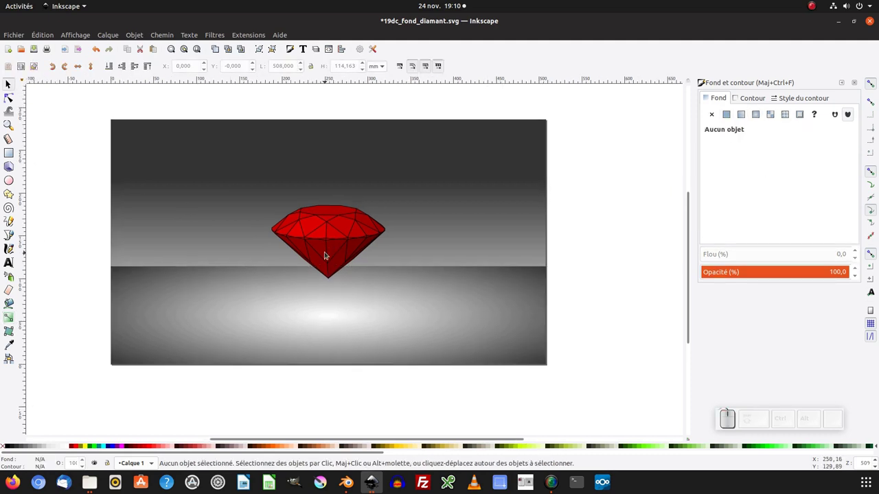
Step: Select the floor rectangle with its radial gradient
left_click(340, 304)
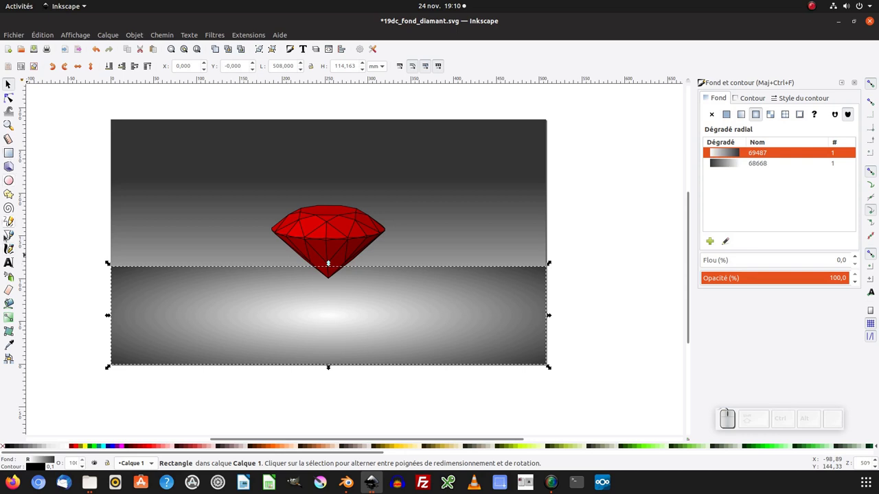
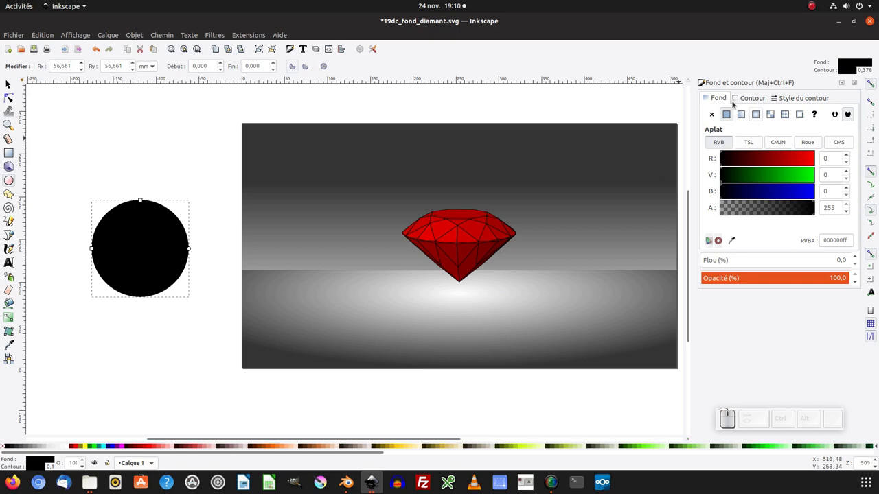
Step: Give the black circle a radial gradient, flatten it into a shadow under the tip at 75% opacity
left_click(760, 117)
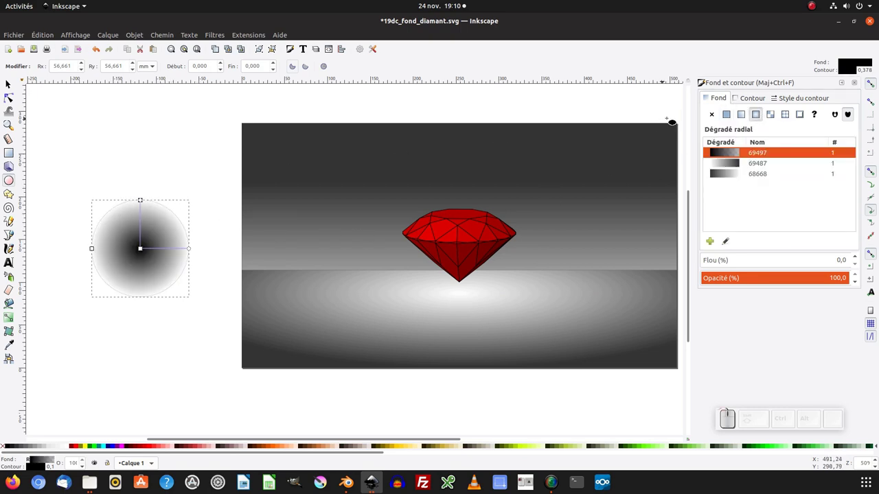
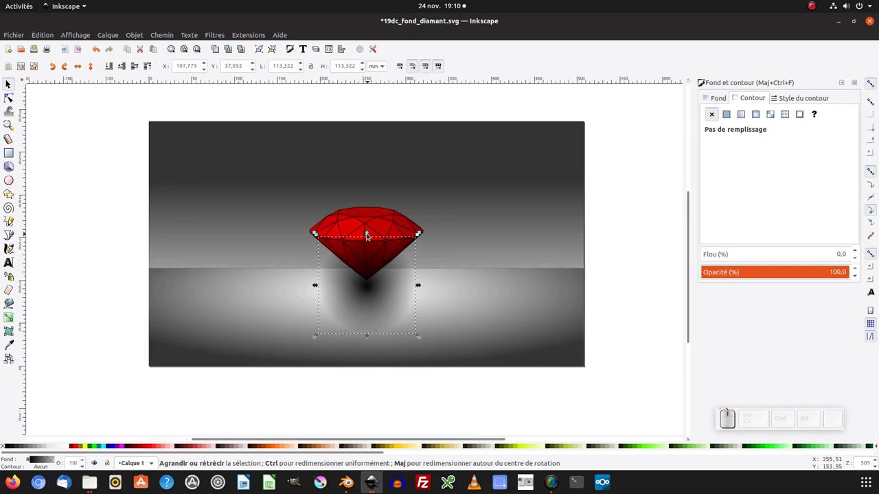
left_click_drag(367, 236, 192, 84)
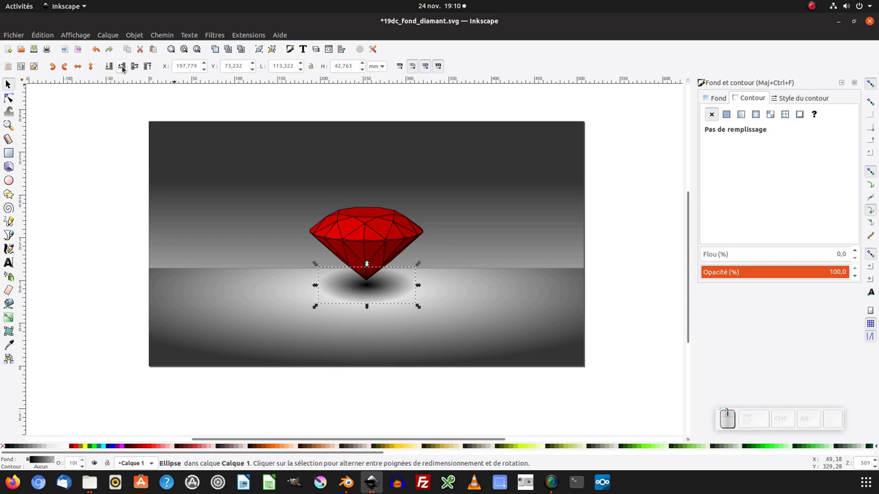
left_click(124, 67)
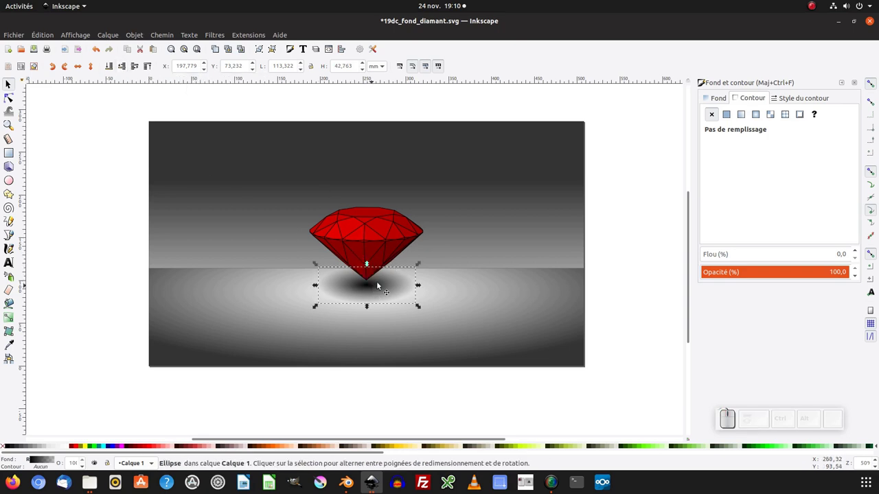
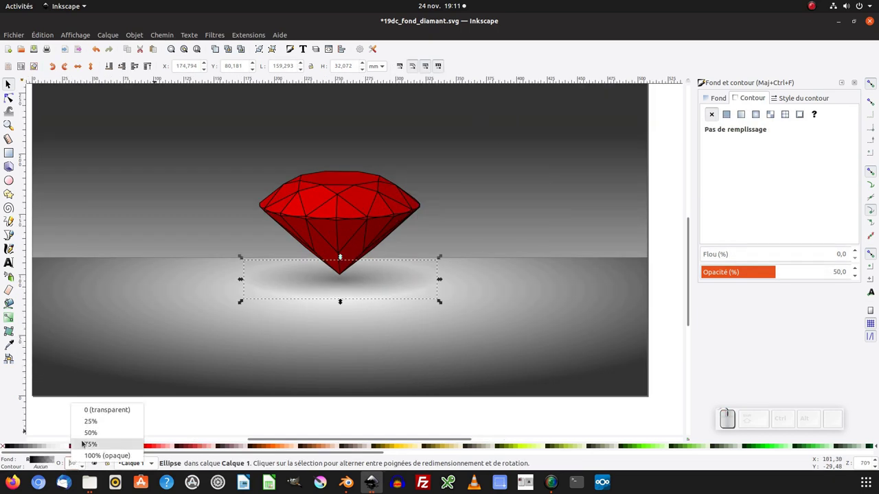
left_click(86, 442)
left_click(191, 414)
middle_click(337, 300)
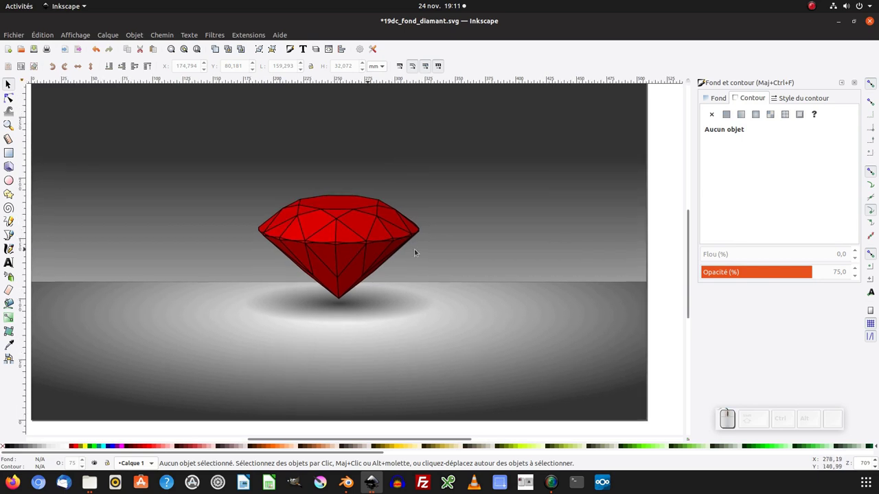
Step: Fit the page in view and select the background rectangle, floor strip and shadow ellipse together
key("KP_Subtract")
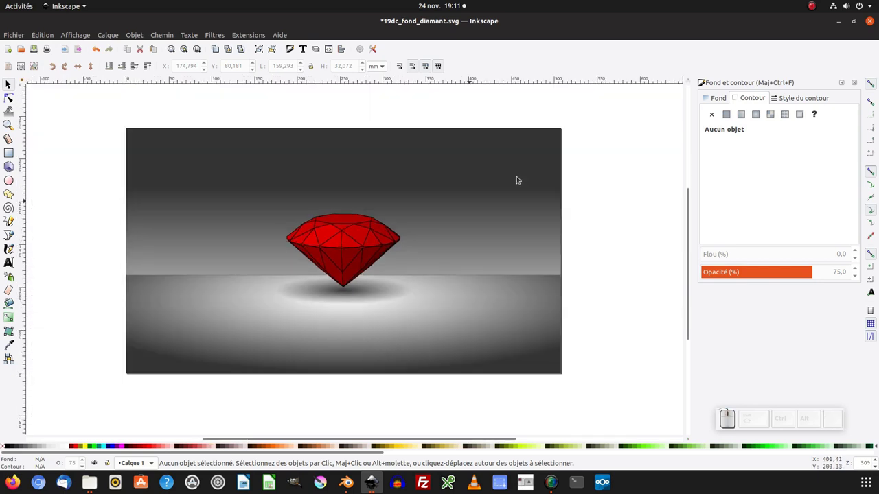
left_click(517, 177)
left_click(520, 230)
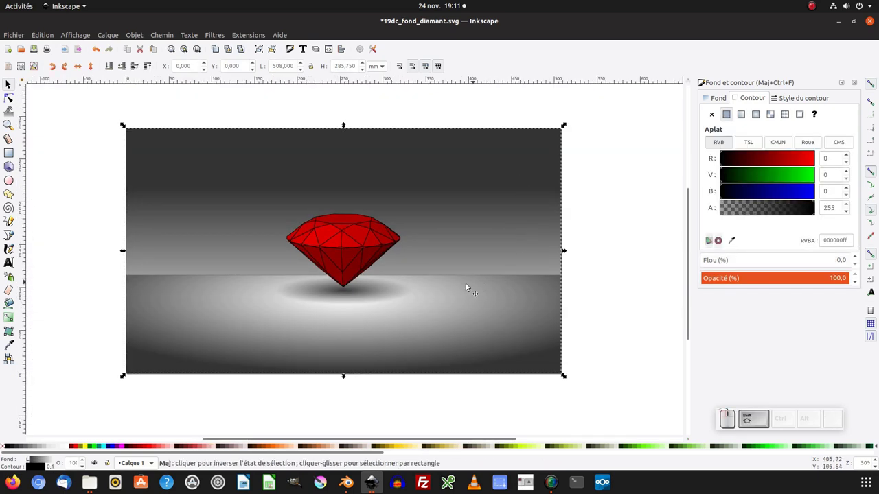
left_click(464, 285)
left_click(391, 296)
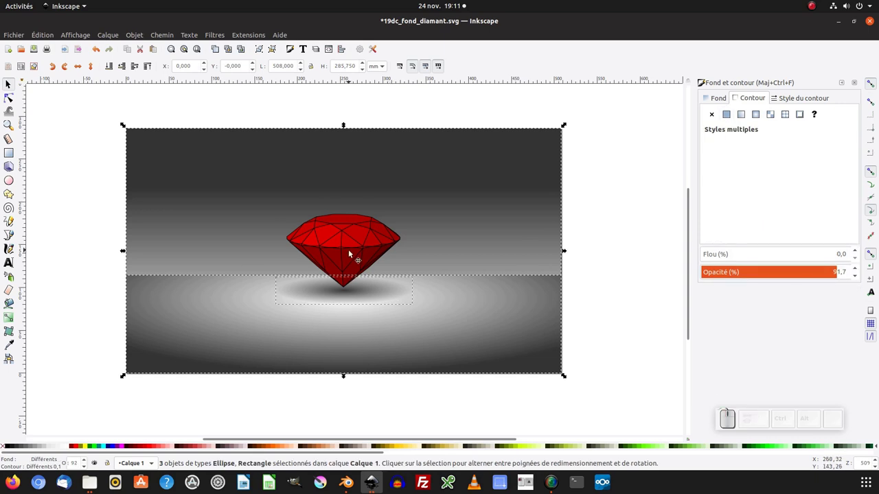
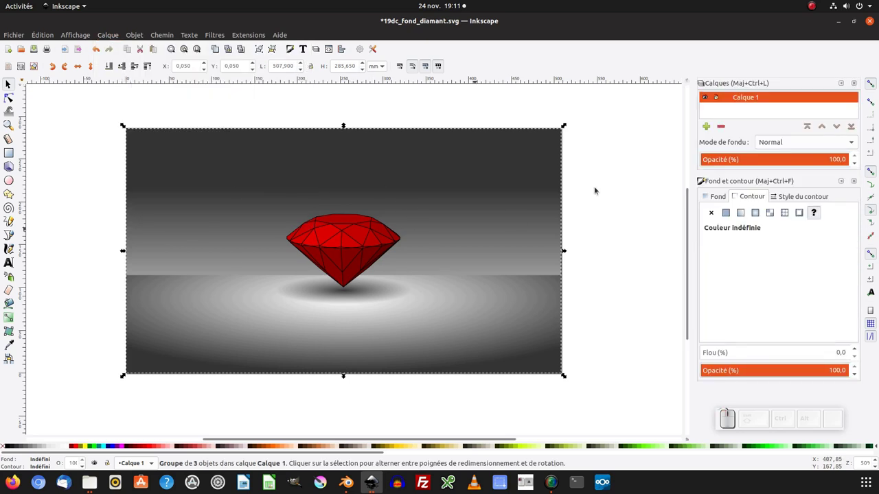
Step: Add a new layer named 'fond' and lower it below Calque 1
left_click(854, 182)
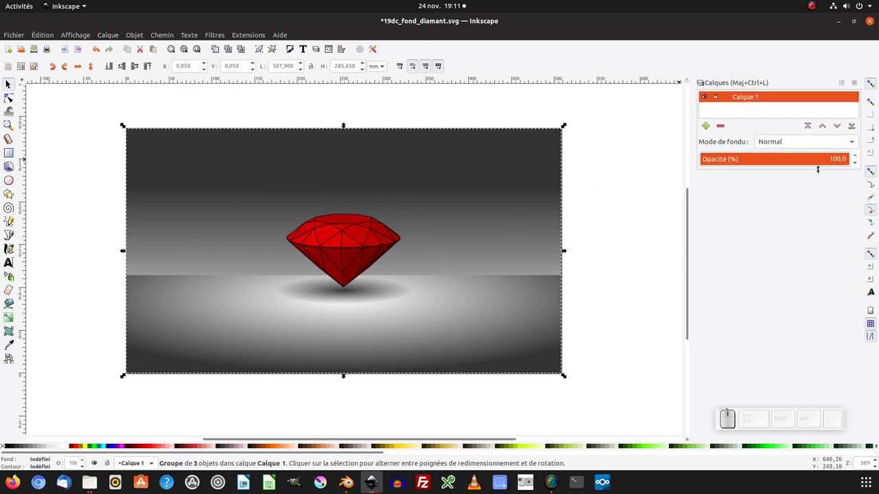
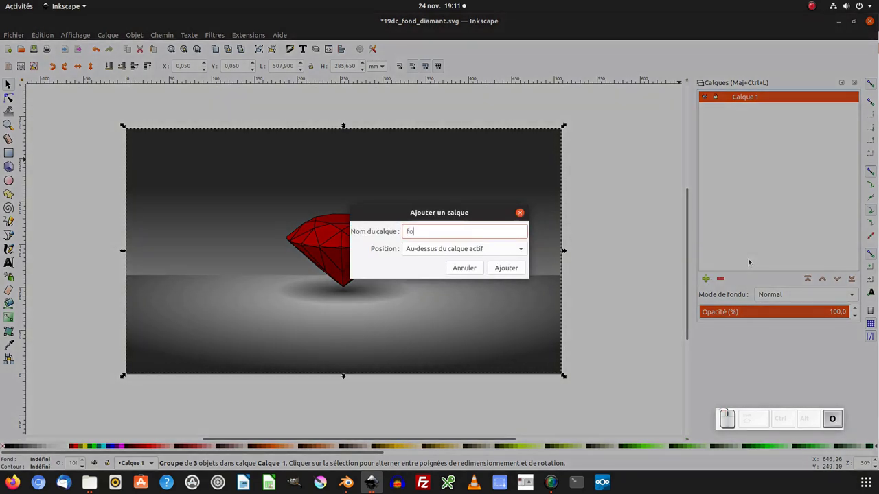
key("Return")
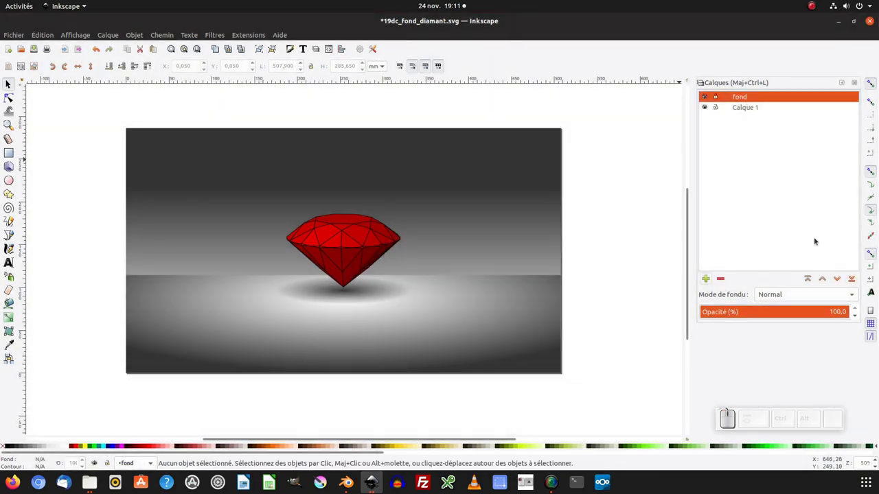
left_click(850, 275)
Step: Move the background group onto the fond layer via Move to Layer
left_click(532, 206)
right_click(528, 203)
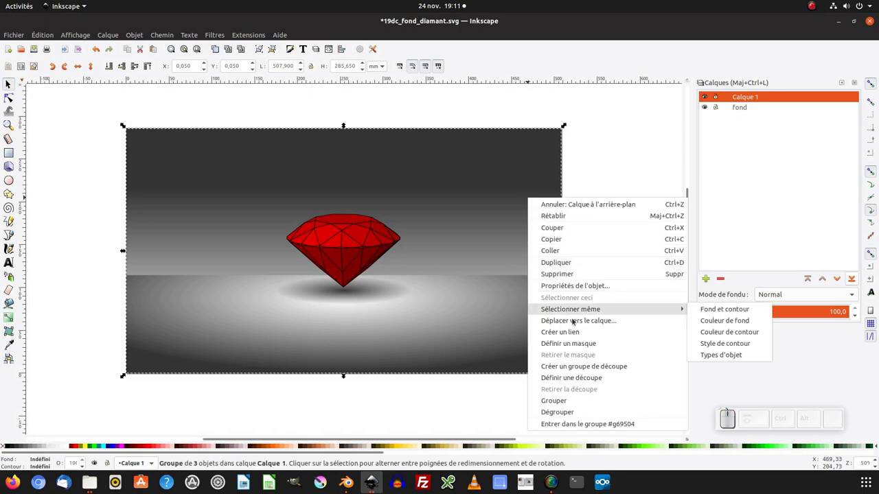
left_click(574, 320)
left_click(443, 218)
left_click(464, 296)
Step: Deselect and then select the diamond group for the next edits
left_click(716, 106)
left_click(373, 256)
left_click(347, 242)
left_click(340, 245)
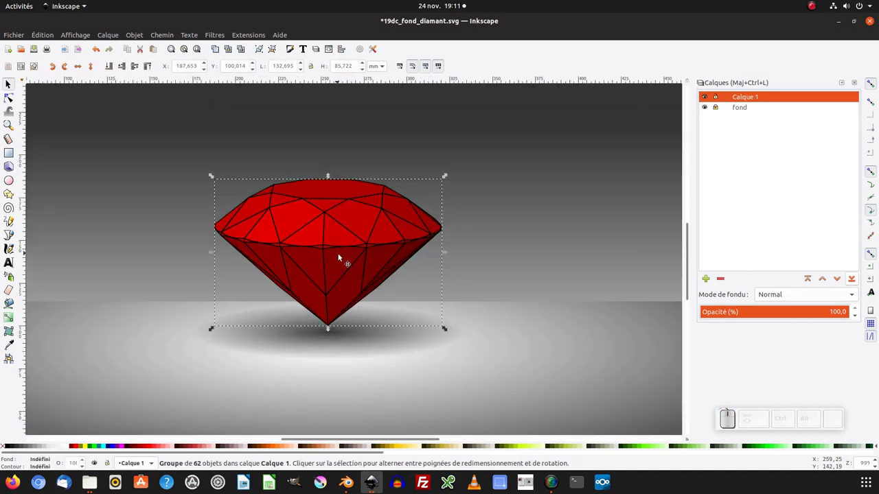
Step: Fill the diamond group with the 70% grey swatch instead of red
middle_click(298, 230)
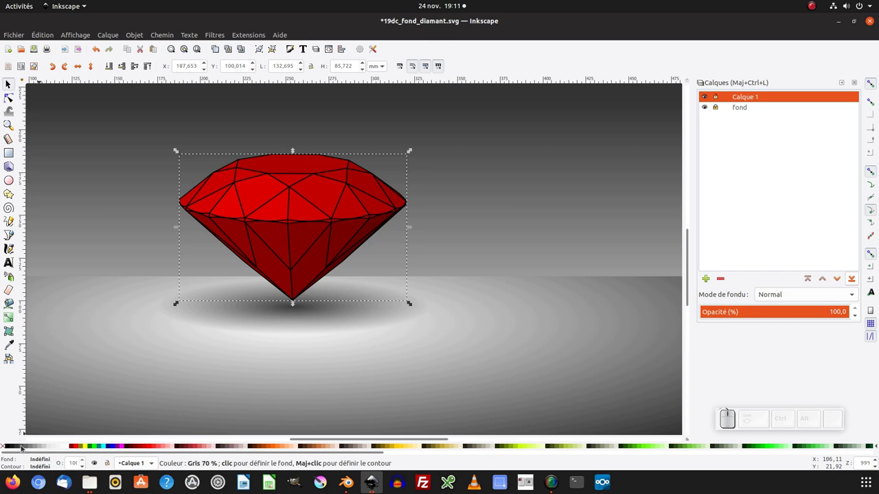
left_click(23, 447)
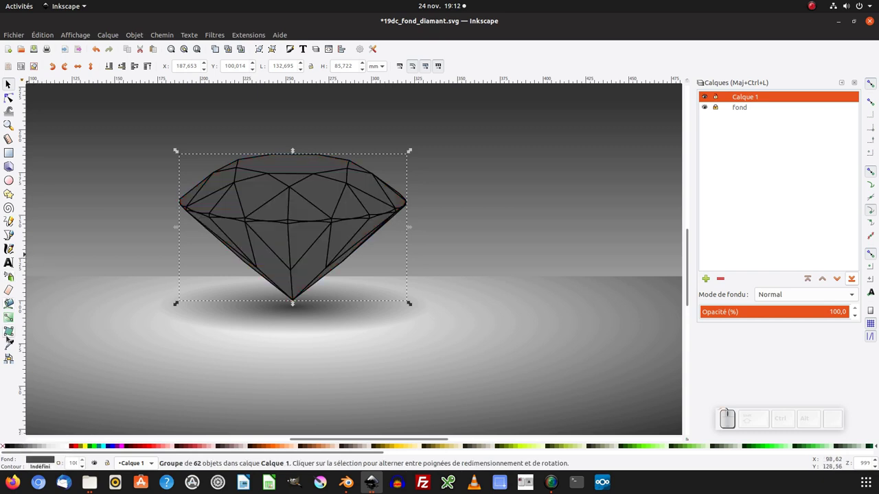
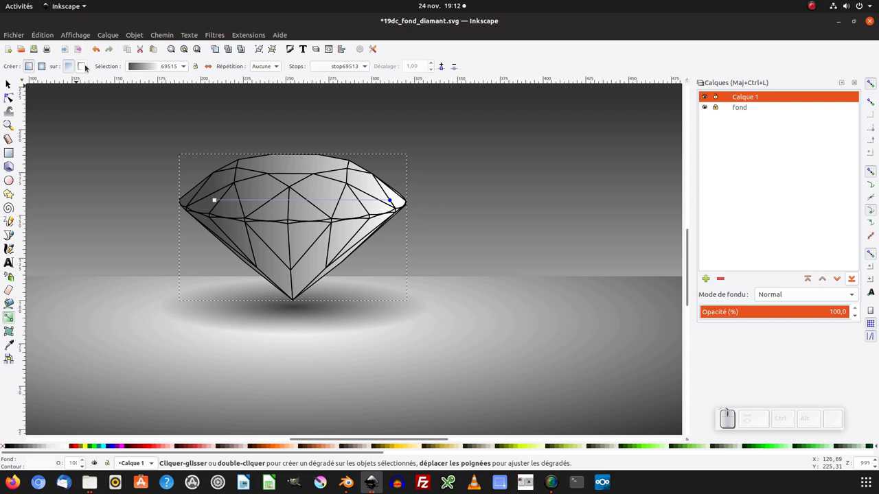
Step: Apply a grey-to-white linear gradient across the diamond's facets and outlines
left_click(84, 66)
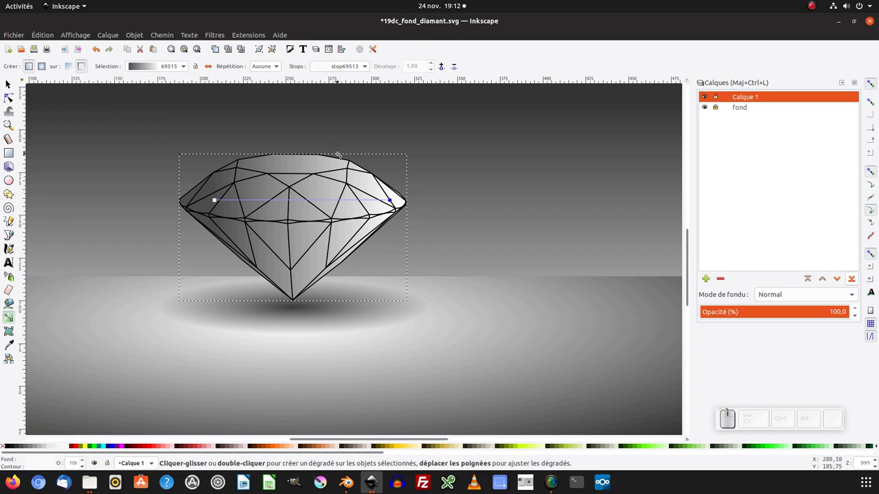
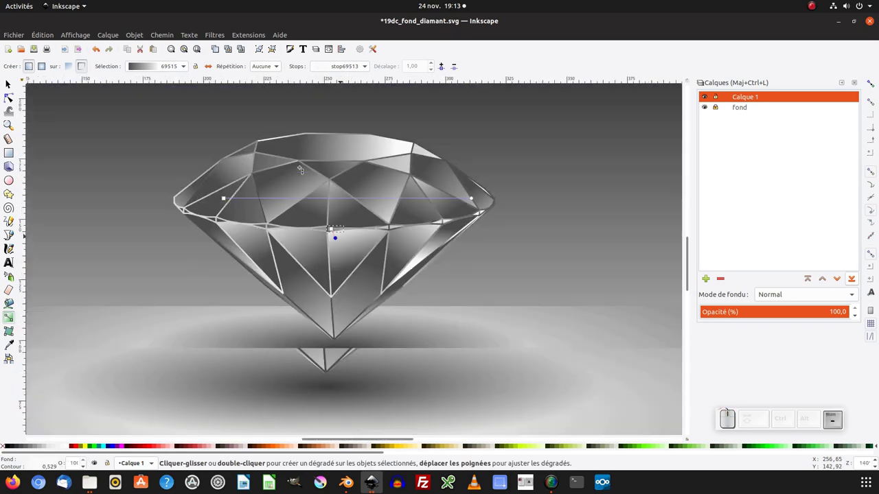
Step: Select the whole diamond group and create a clone of it for the reflection
key("F1")
left_click(383, 387)
middle_click(389, 275)
left_click_drag(264, 133, 360, 263)
left_click(355, 254)
key("ctrl+z")
left_click(366, 282)
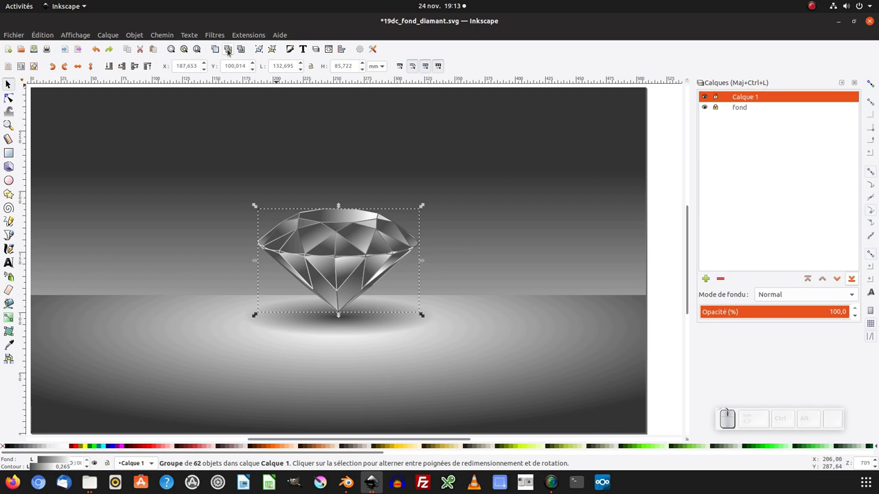
left_click(230, 51)
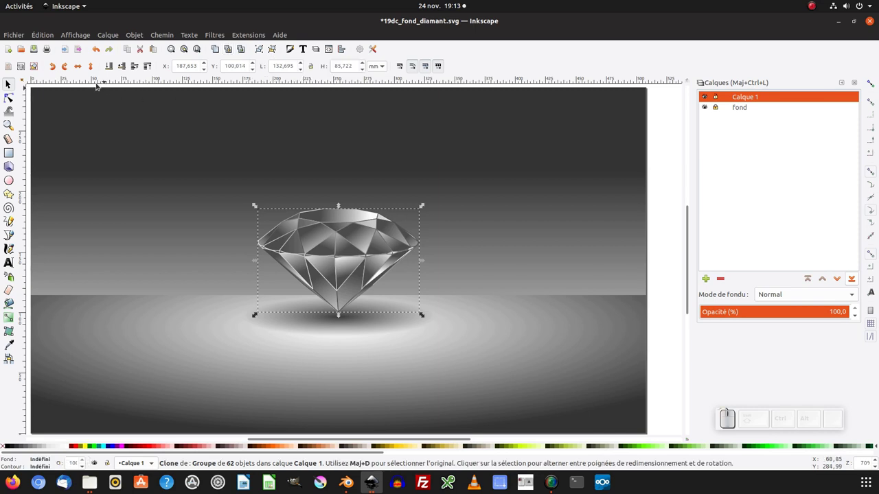
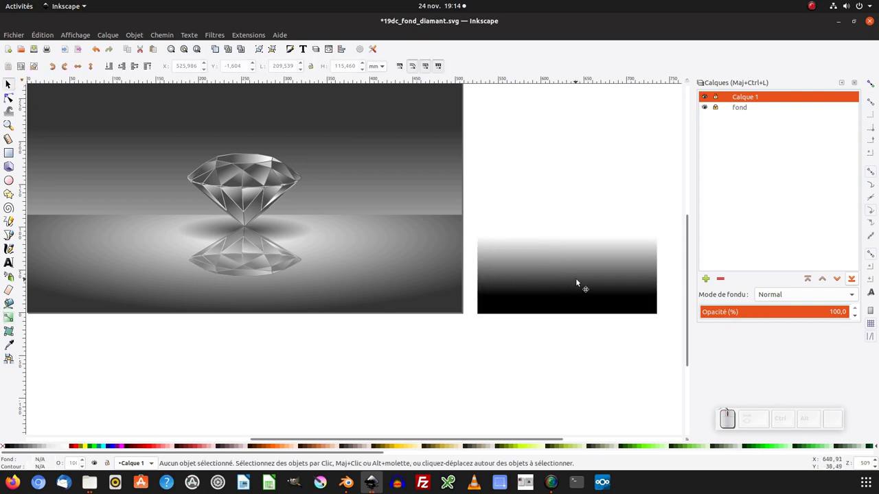
Step: Place the white-to-black gradient rectangle over the reflection and select both
left_click_drag(577, 282, 248, 254)
left_click(247, 259)
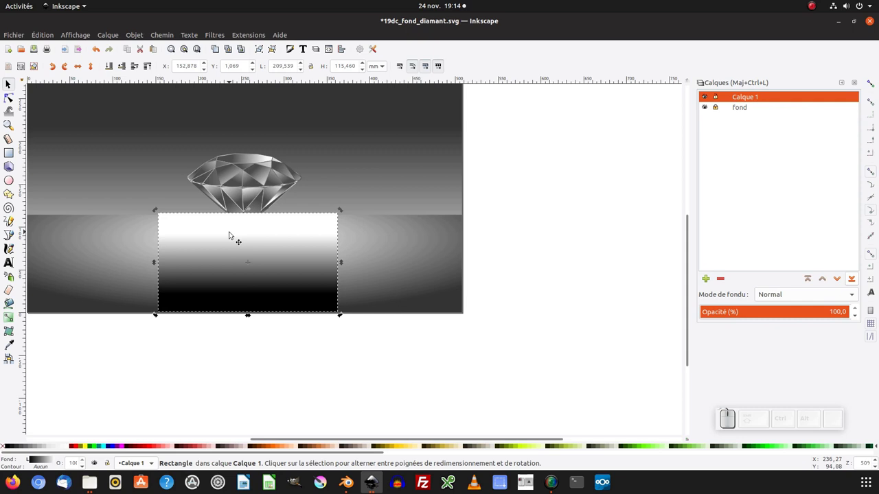
left_click_drag(242, 254, 242, 250)
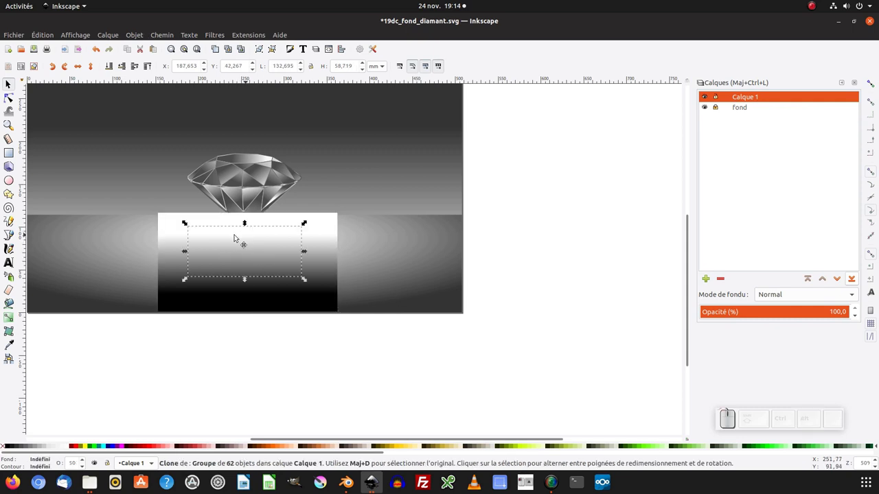
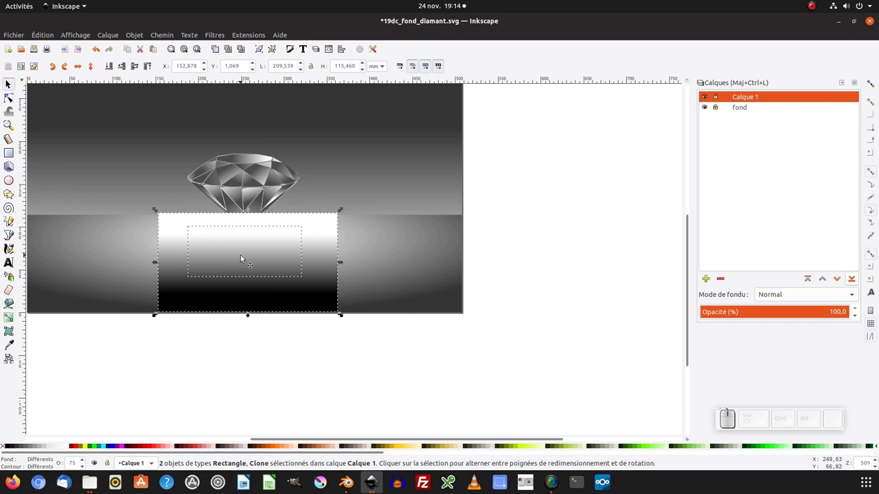
Step: Set the rectangle as a mask on the reflection so it fades out downward
right_click(243, 250)
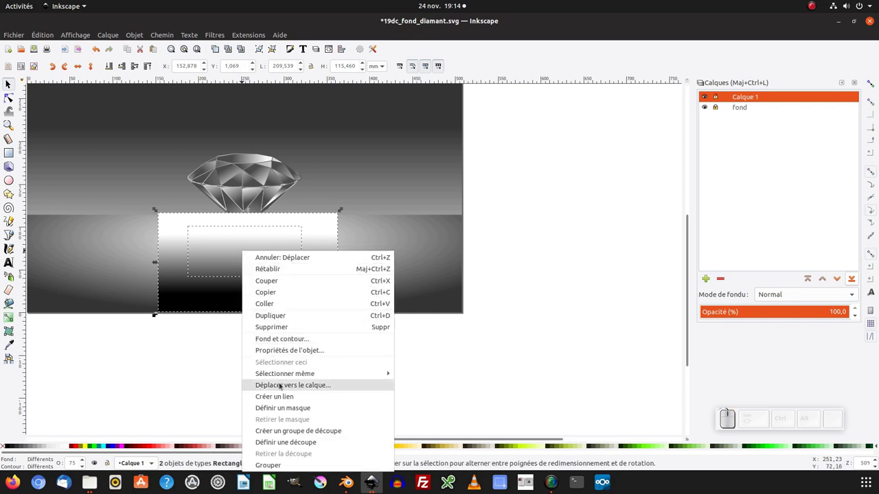
left_click(280, 409)
left_click(278, 402)
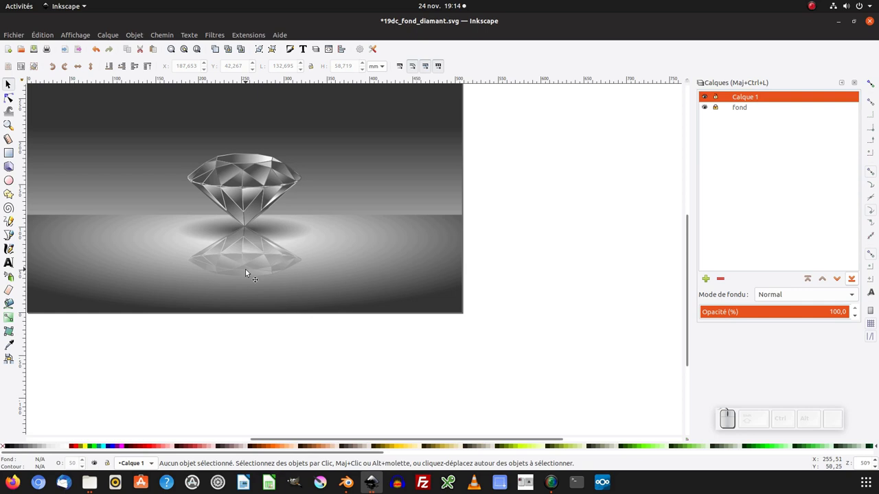
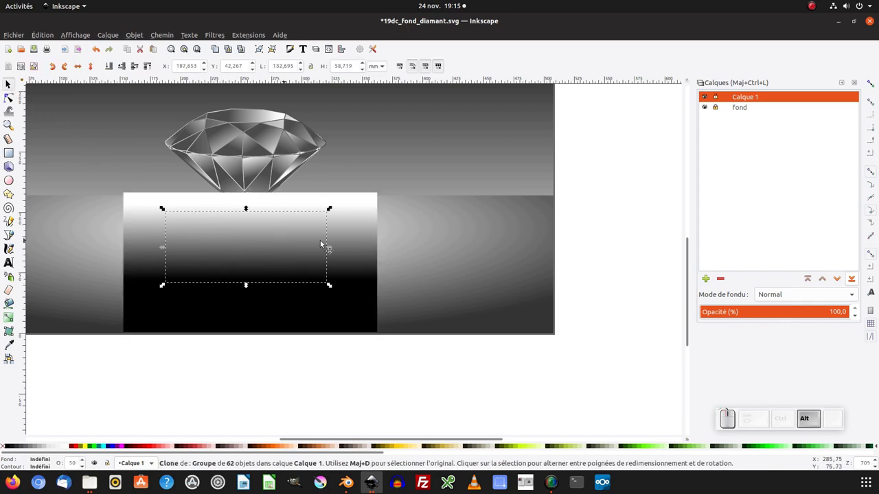
left_click(361, 236)
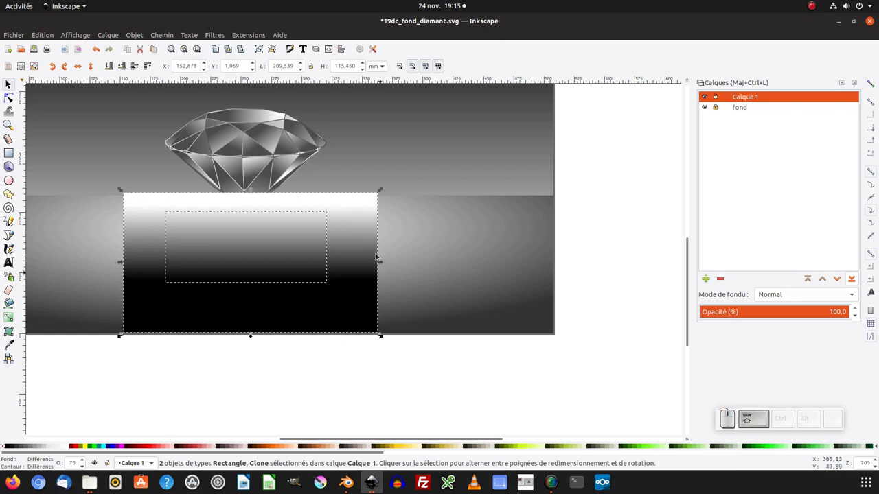
right_click(240, 261)
left_click_drag(239, 270, 276, 420)
left_click(276, 420)
left_click(275, 402)
key("KP_Add")
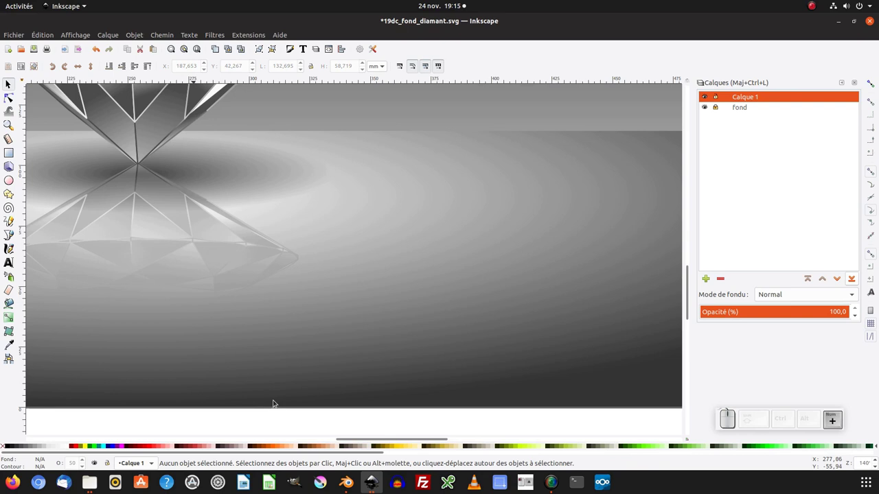